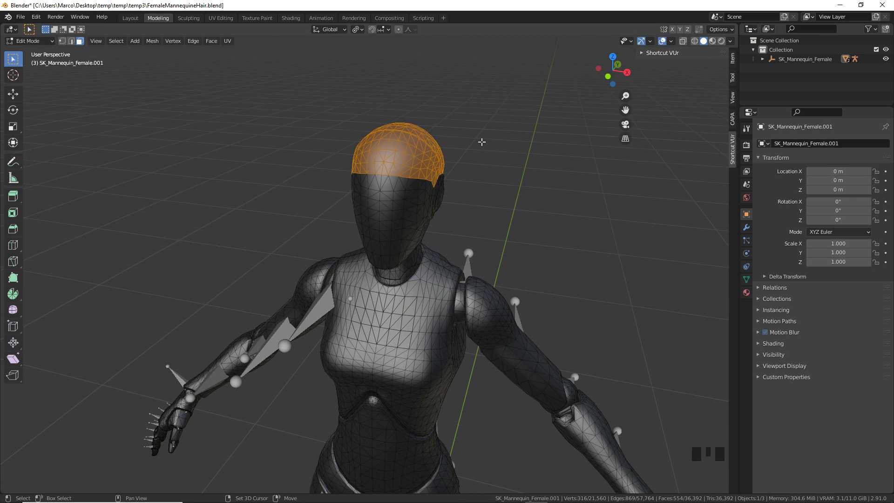
Step: Duplicate the selected hair-cap faces and separate the copy into its own object
{"action": "key", "text": "shift+d"}
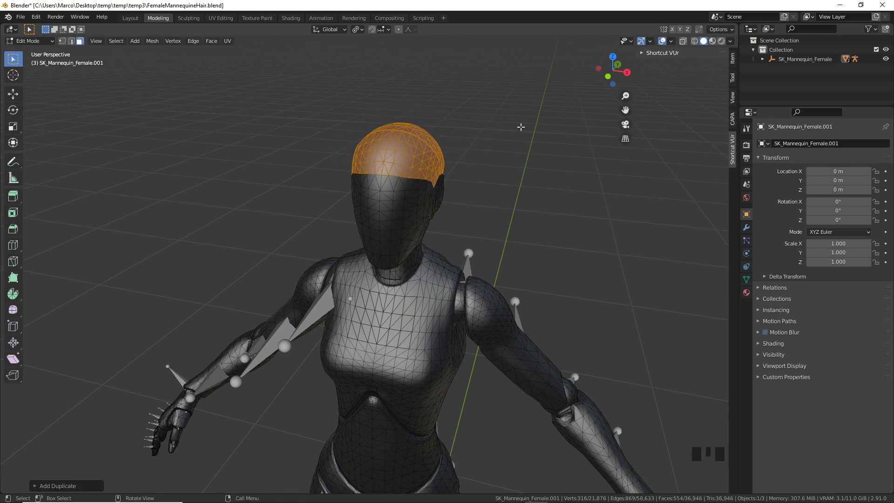
{"action": "key", "text": "p"}
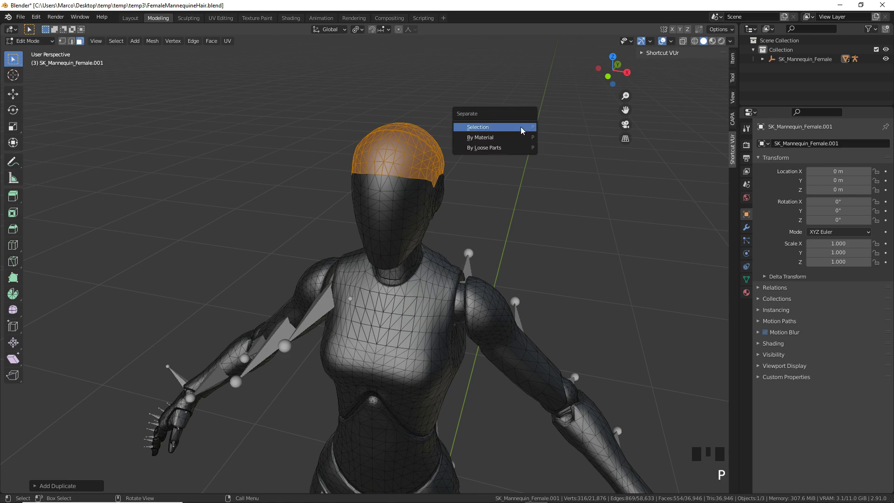
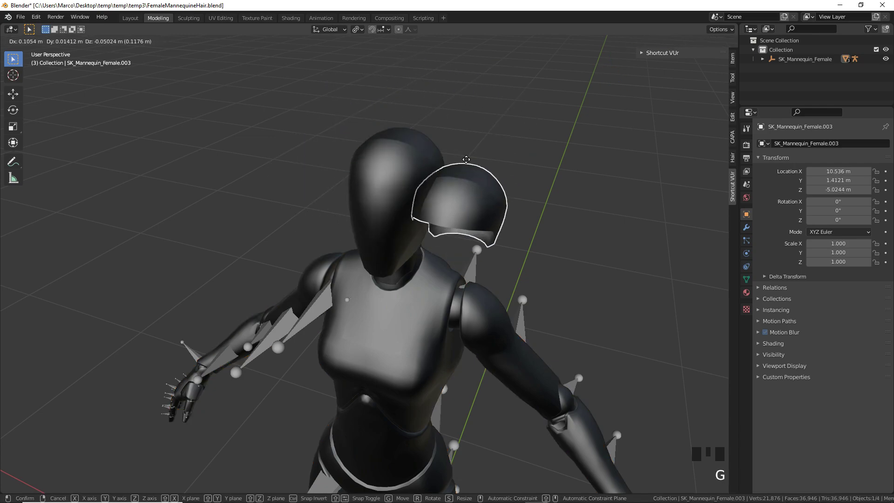
Step: Confirm the separation so the cap copy stays in place on the mannequin's head
{"action": "left_click", "coordinate": [456, 145]}
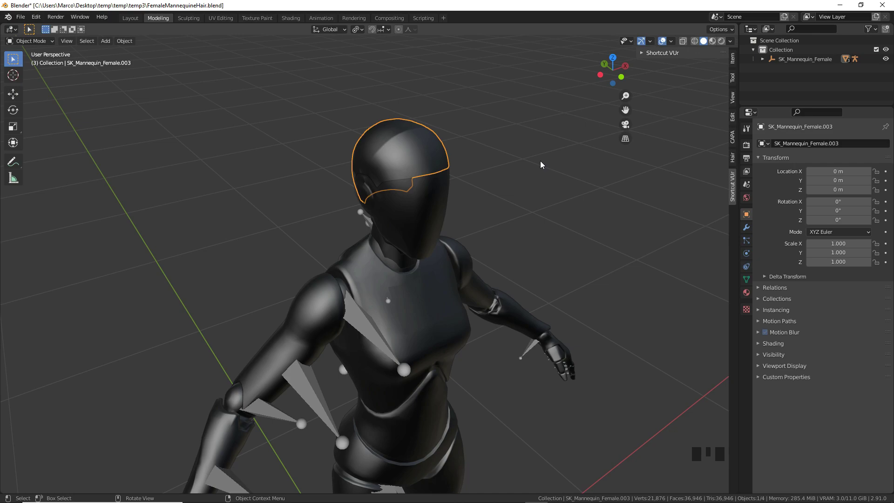
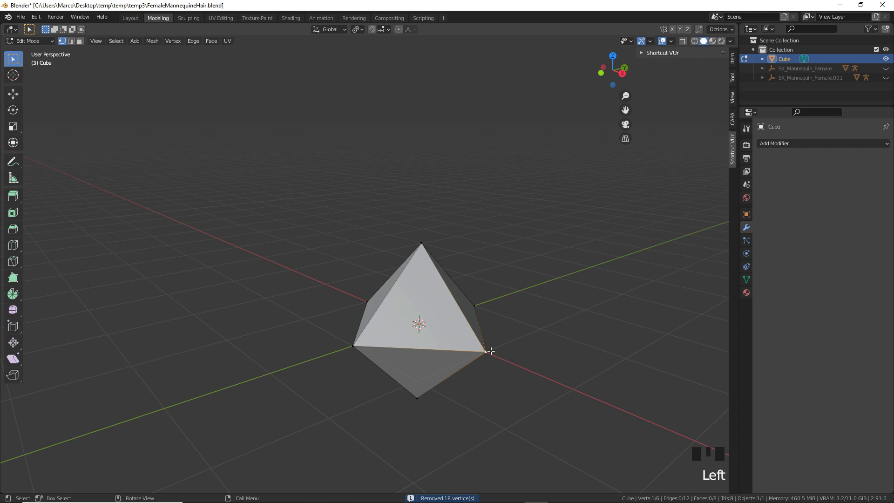
Step: View the cube from the front and unwrap its whole mesh into a UV layout
{"action": "key", "text": "g"}
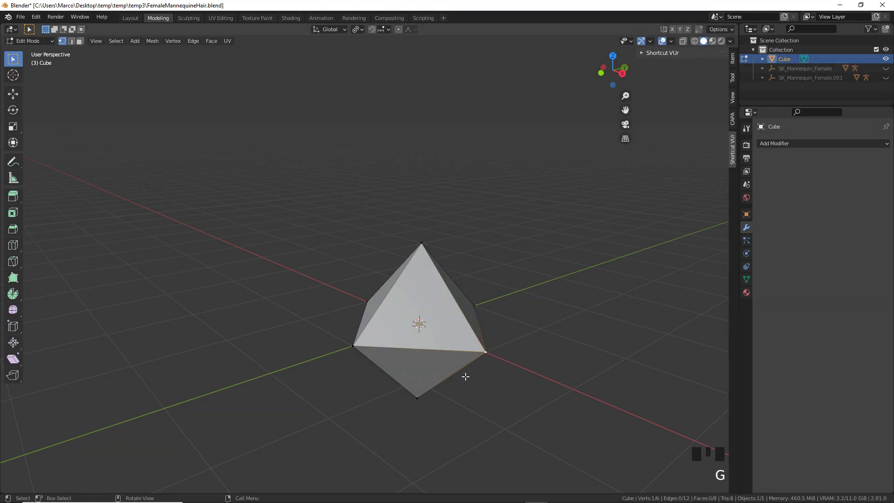
{"action": "scroll", "scroll_direction": "down", "scroll_amount": 3}
{"action": "scroll", "scroll_direction": "up", "scroll_amount": 3}
{"action": "key", "text": "KP_1"}
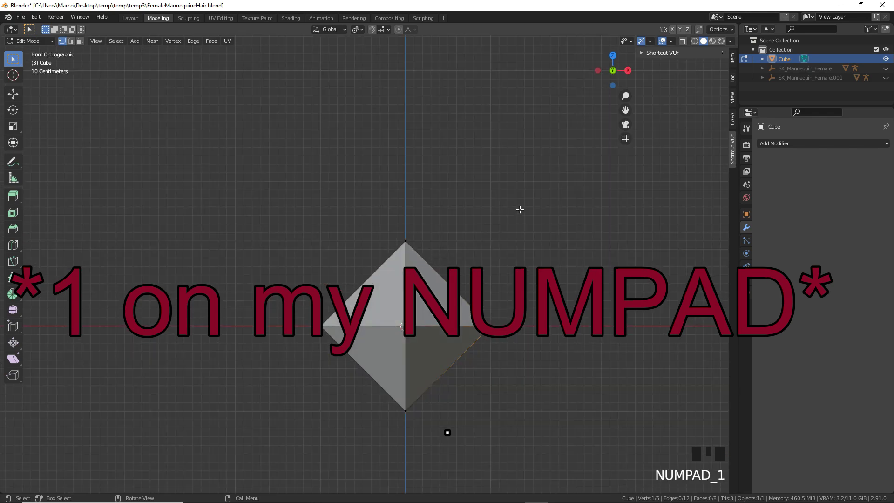
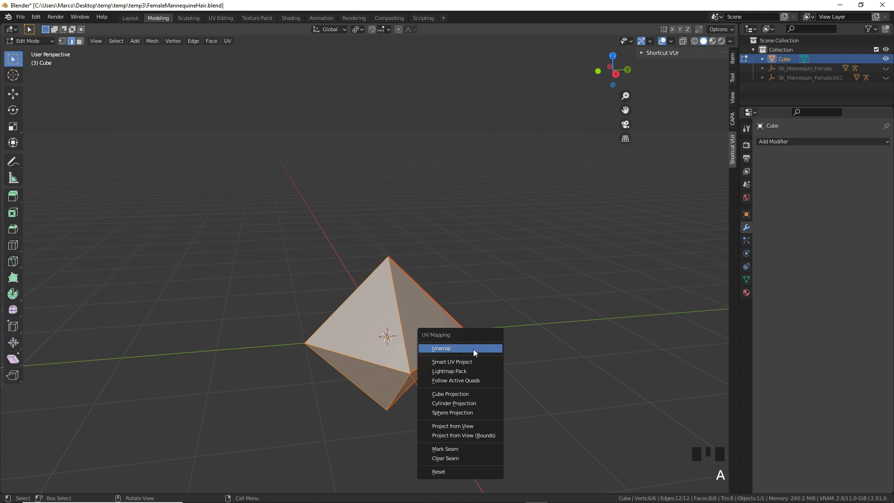
{"action": "key", "text": "u"}
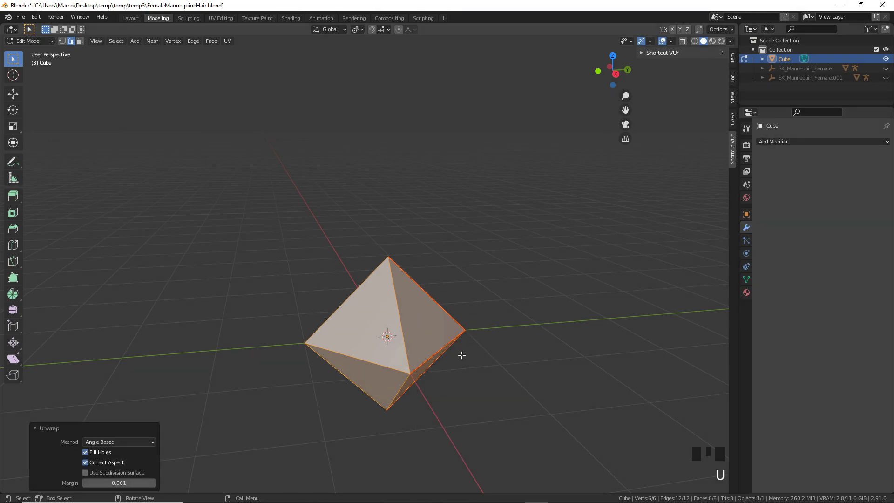
Step: Select the six outer UV points, scale them out to the texture square's borders, then deselect all
{"action": "left_click_drag", "start_coordinate": [228, 20], "coordinate": [228, 230]}
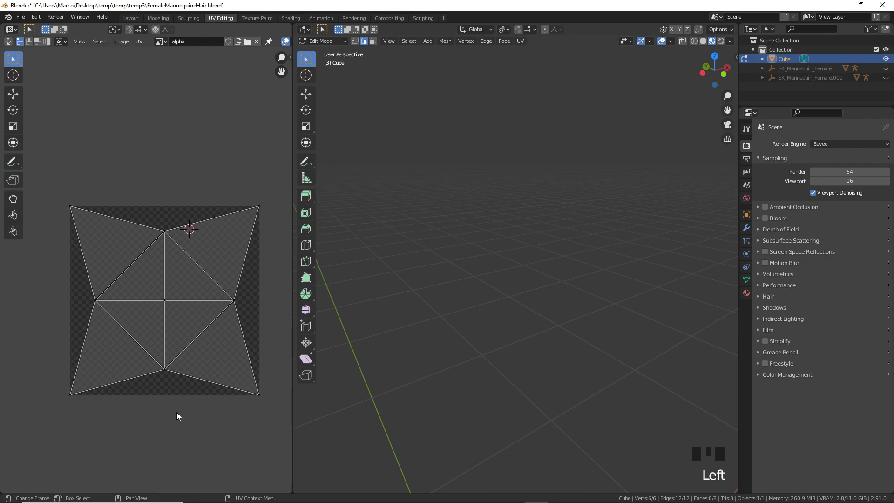
{"action": "left_click", "coordinate": [186, 228]}
{"action": "left_click", "coordinate": [277, 320]}
{"action": "left_click", "coordinate": [167, 234]}
{"action": "left_click", "coordinate": [99, 300]}
{"action": "left_click", "coordinate": [167, 376]}
{"action": "left_click", "coordinate": [229, 310]}
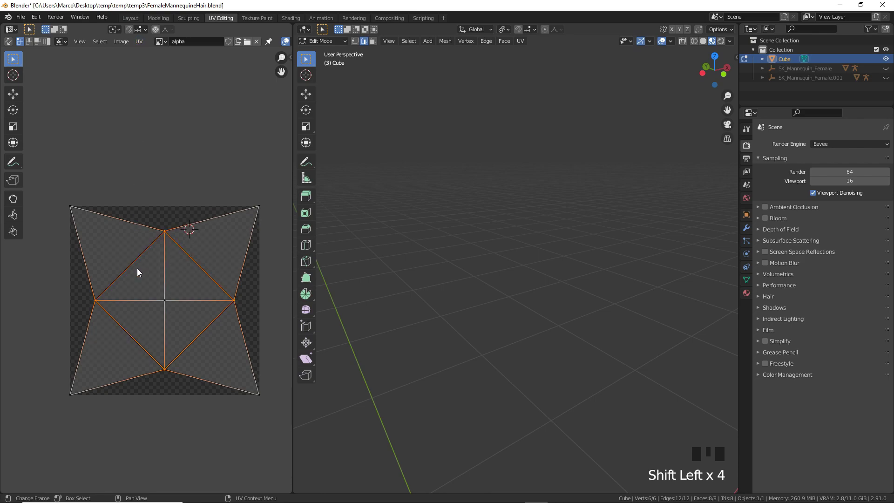
{"action": "key", "text": "s"}
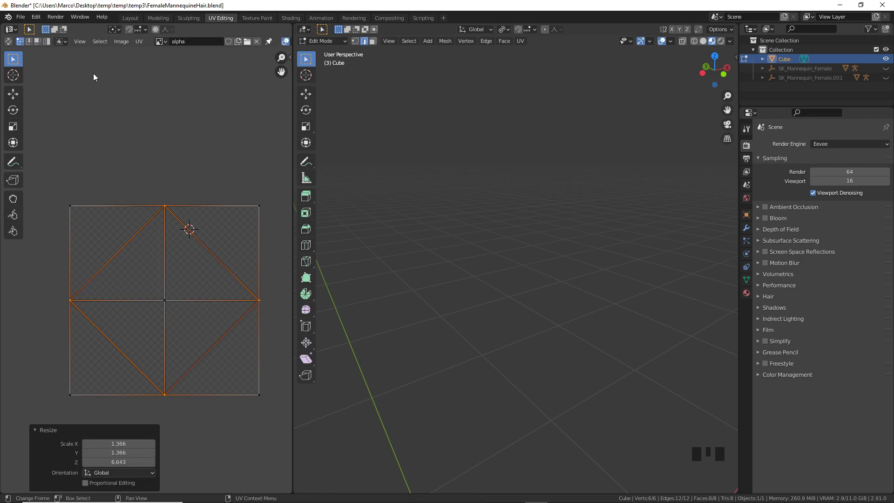
{"action": "key", "text": "a"}
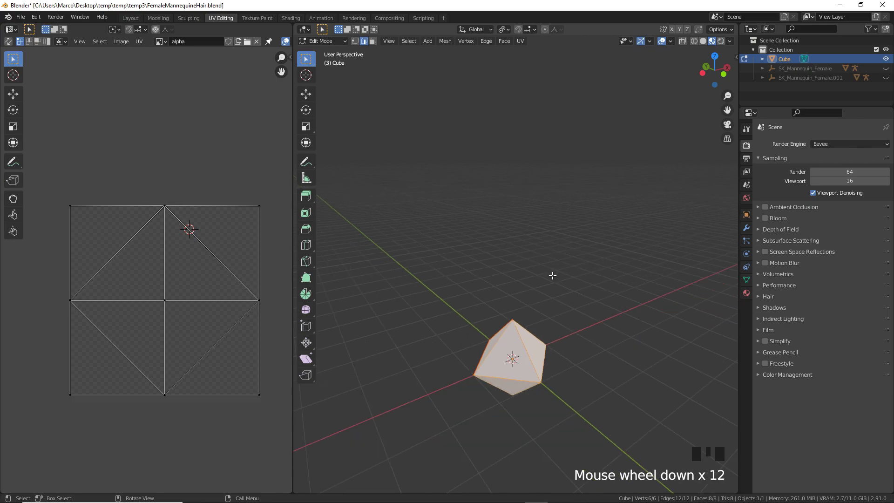
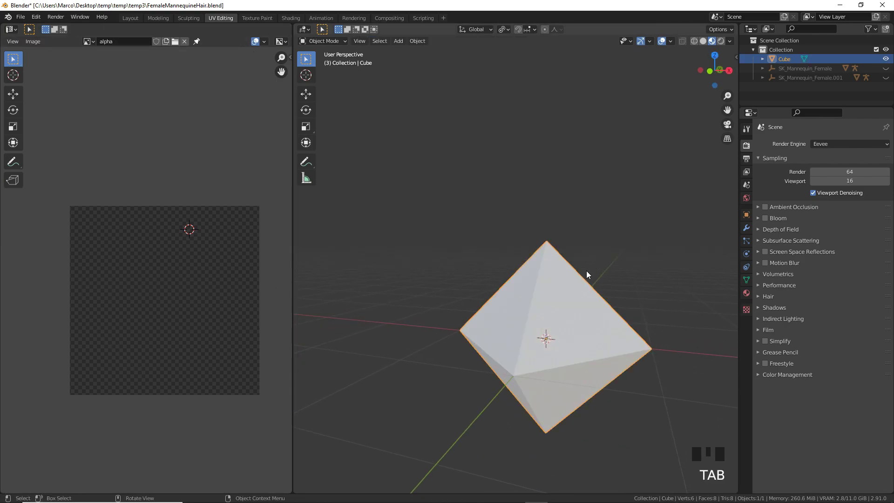
Step: Rotate the cube 180 degrees around the global Y axis
{"action": "key", "text": "r"}
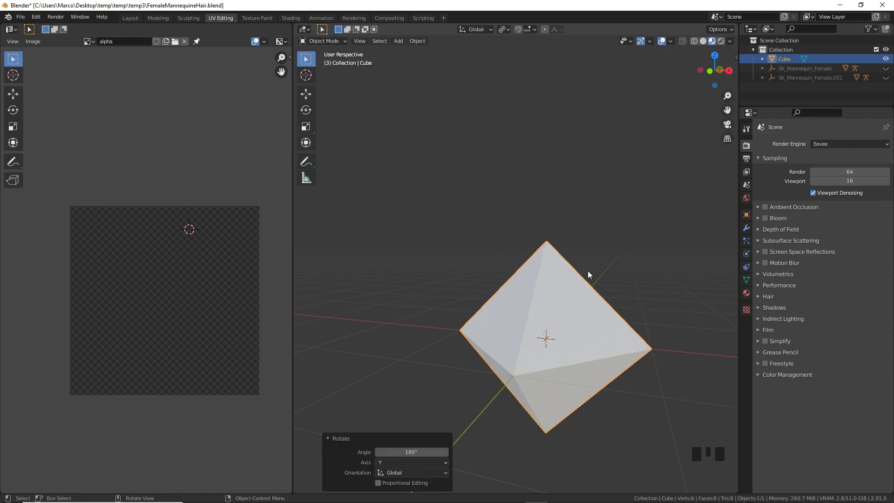
Step: Enter Edit Mode on the rotated cube so its face's UV island shows
{"action": "key", "text": "Tab"}
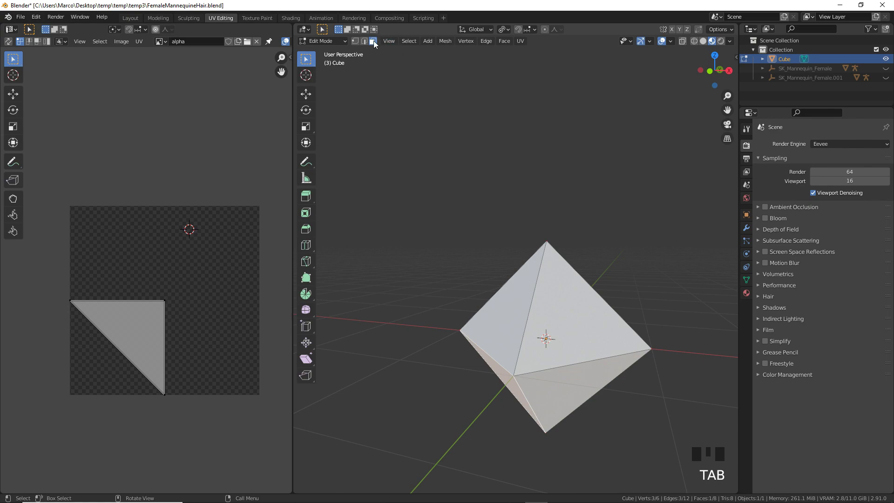
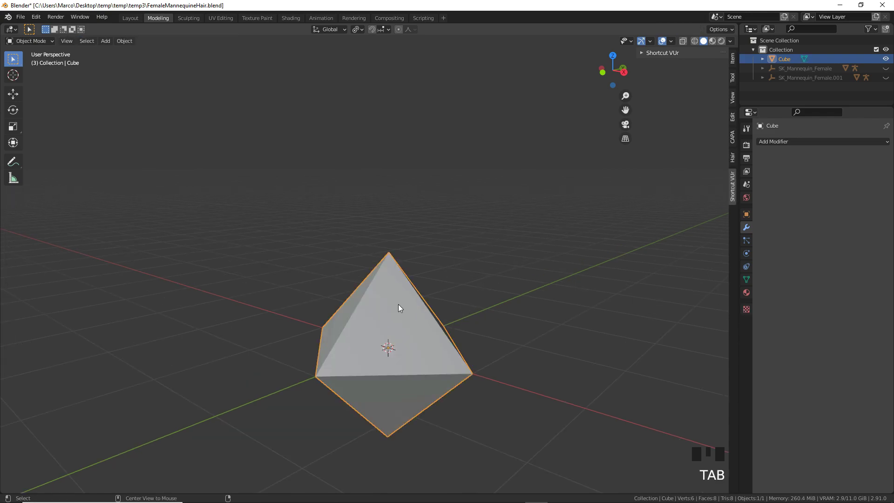
Step: Reveal all hidden mannequin objects and bring the mannequin into view
{"action": "key", "text": "alt+h"}
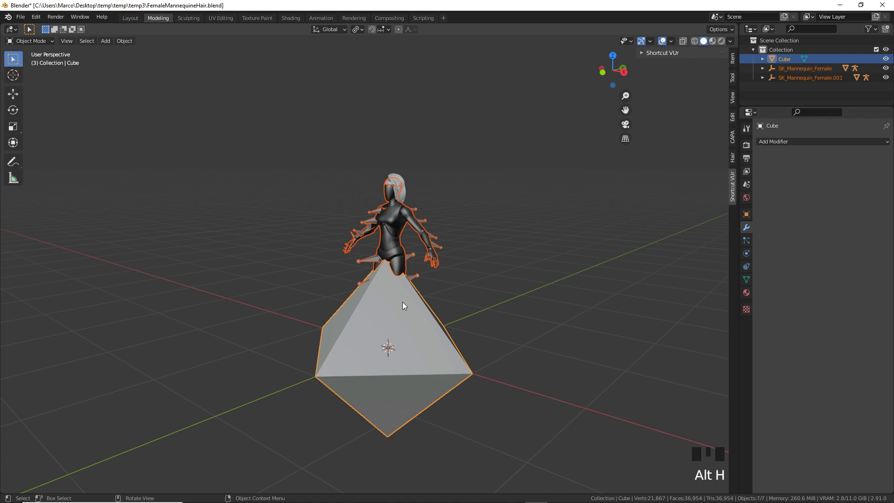
{"action": "scroll", "scroll_direction": "up", "scroll_amount": 3}
{"action": "scroll", "scroll_direction": "up", "scroll_amount": 3}
{"action": "left_click_drag", "start_coordinate": [475, 216], "coordinate": [417, 190]}
Step: Hide the mannequin body, skeleton and leftover bone shapes, then select the cube
{"action": "left_click", "coordinate": [417, 189]}
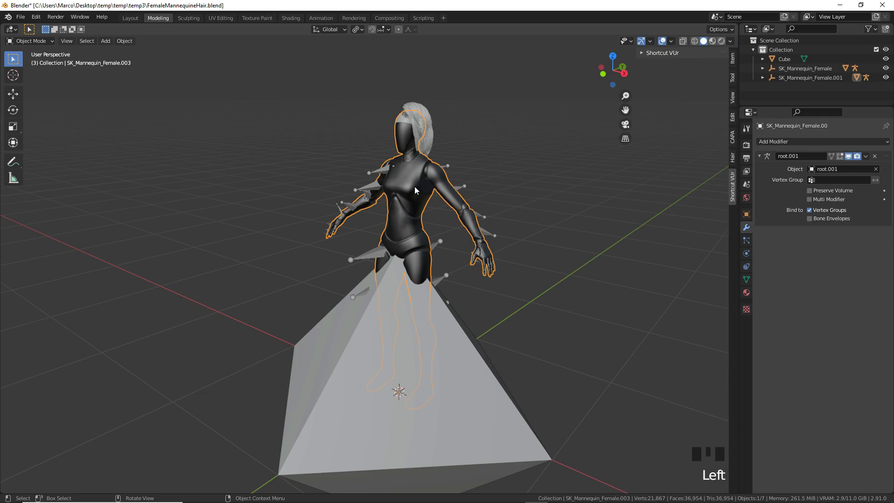
{"action": "key", "text": "h"}
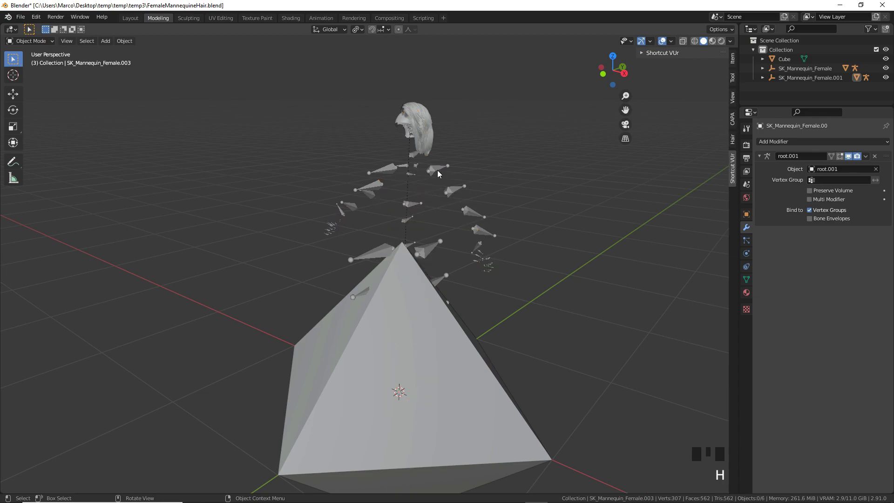
{"action": "left_click", "coordinate": [440, 173]}
{"action": "key", "text": "h"}
{"action": "left_click", "coordinate": [439, 171]}
{"action": "key", "text": "h"}
{"action": "left_click", "coordinate": [455, 199]}
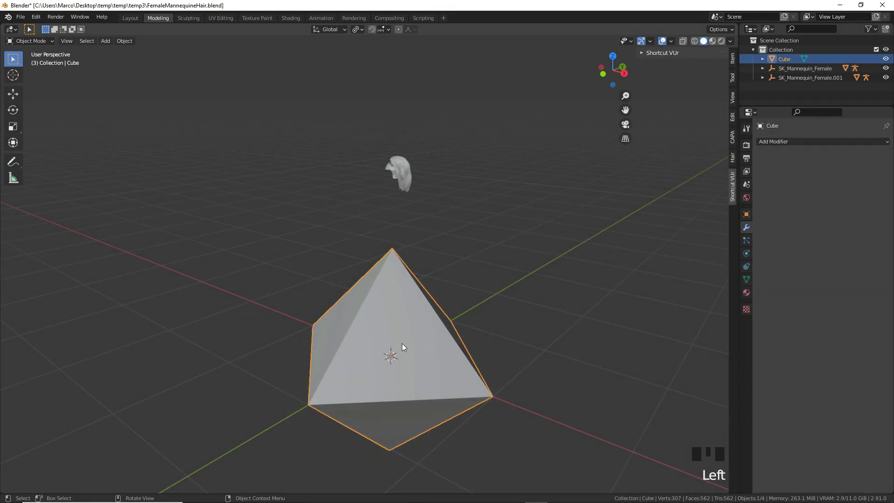
Step: Set the hair head piece's origin to its geometry's median centre and select the cube with it
{"action": "left_click", "coordinate": [398, 169]}
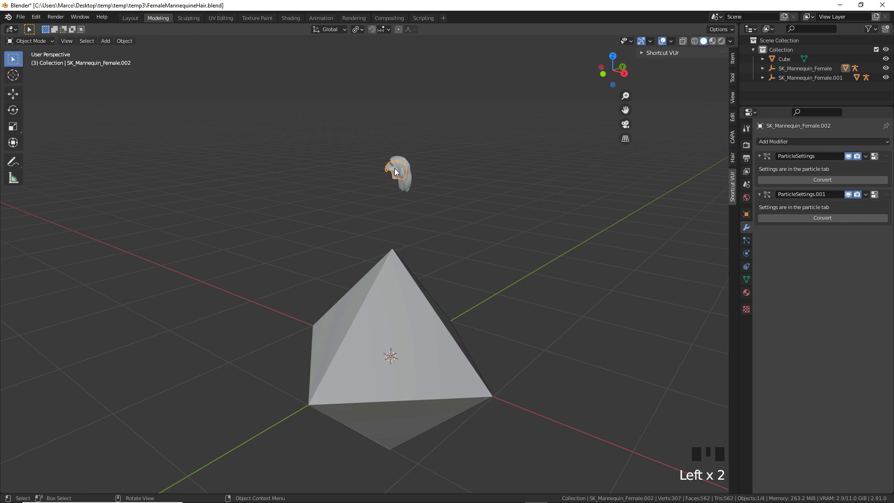
{"action": "left_click", "coordinate": [417, 349]}
{"action": "left_click", "coordinate": [405, 177]}
{"action": "double_click", "coordinate": [433, 229]}
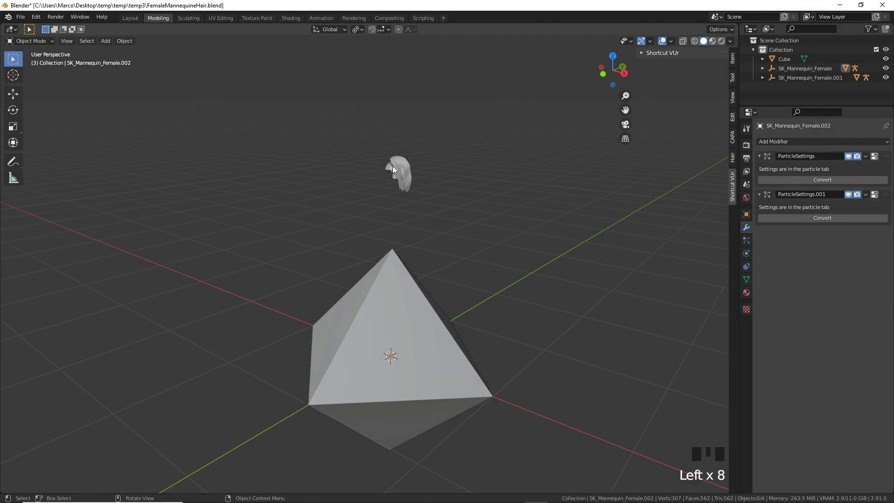
{"action": "left_click", "coordinate": [397, 171]}
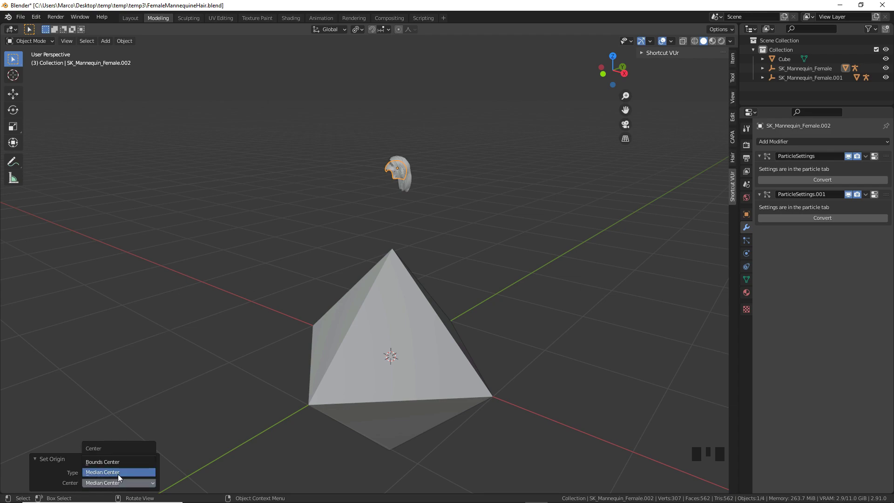
{"action": "left_click_drag", "start_coordinate": [122, 467], "coordinate": [408, 311]}
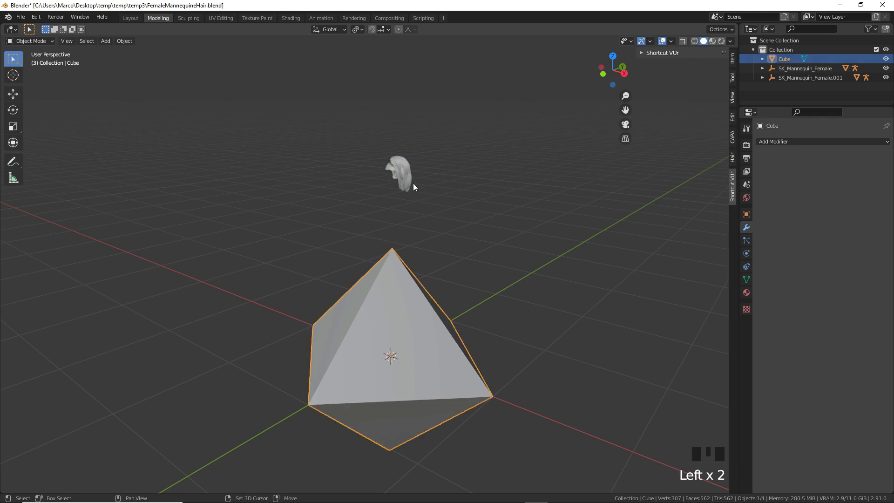
Step: Align the cube's centre to the head piece on X, Y and Z, leaving only the cube selected
{"action": "left_click", "coordinate": [401, 170]}
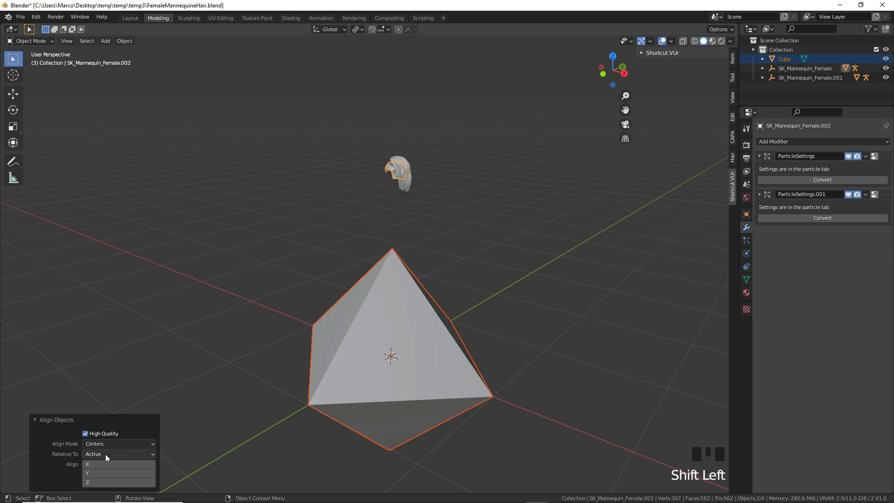
{"action": "left_click", "coordinate": [105, 468]}
{"action": "left_click", "coordinate": [114, 483]}
{"action": "left_click", "coordinate": [114, 484]}
{"action": "left_click_drag", "start_coordinate": [530, 97], "coordinate": [538, 150]}
{"action": "scroll", "scroll_direction": "down", "scroll_amount": 3}
{"action": "scroll", "scroll_direction": "up", "scroll_amount": 3}
{"action": "left_click", "coordinate": [408, 142]}
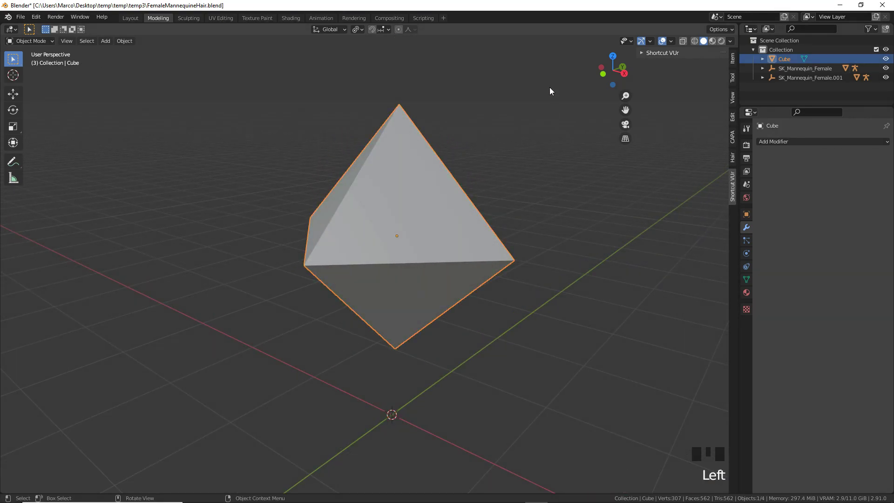
Step: Scale the Cube up uniformly to about 1.803 and show its material settings
{"action": "key", "text": "s"}
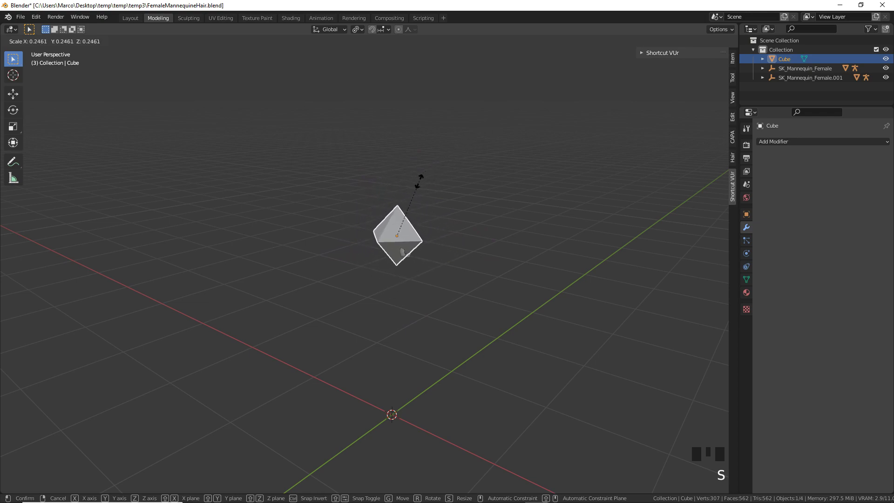
{"action": "scroll", "scroll_direction": "up", "scroll_amount": 3}
{"action": "left_click_drag", "start_coordinate": [517, 194], "coordinate": [446, 247]}
{"action": "scroll", "scroll_direction": "up", "scroll_amount": 3}
{"action": "key", "text": "s"}
{"action": "left_click_drag", "start_coordinate": [480, 203], "coordinate": [483, 206]}
{"action": "scroll", "scroll_direction": "up", "scroll_amount": 3}
{"action": "left_click", "coordinate": [358, 150]}
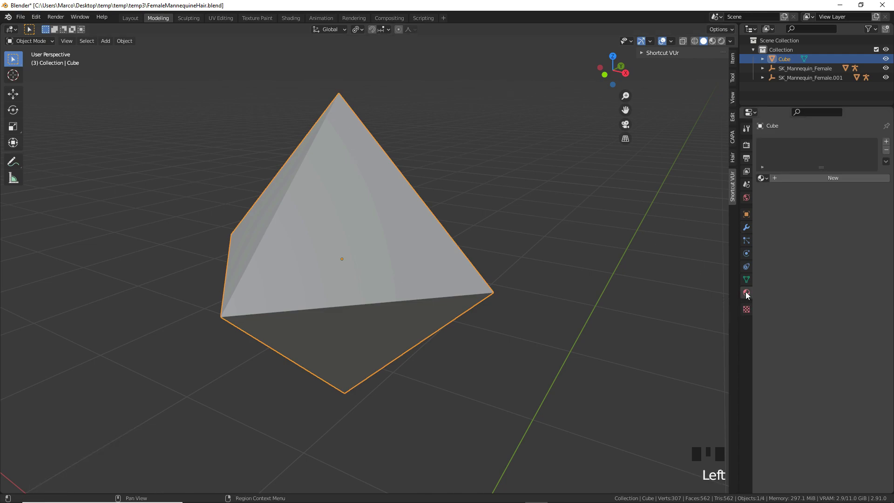
{"action": "left_click_drag", "start_coordinate": [832, 183], "coordinate": [803, 147]}
Step: Add an Image Texture node holding FinalHairColor and link its Color into Output_mat's Base Color
{"action": "key", "text": "BackSpace"}
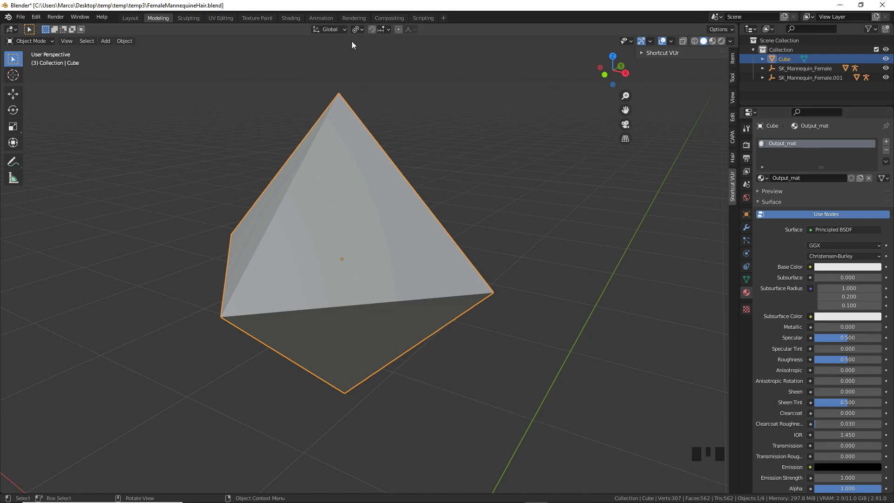
{"action": "left_click_drag", "start_coordinate": [299, 22], "coordinate": [231, 375]}
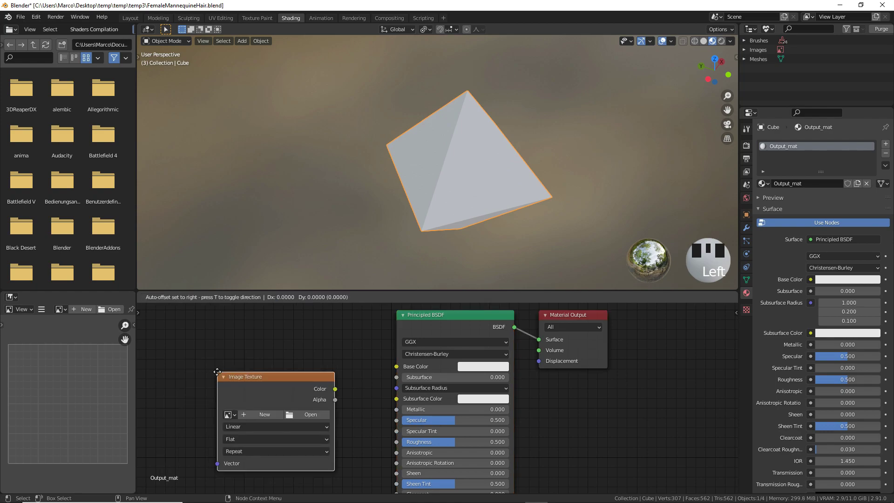
{"action": "left_click_drag", "start_coordinate": [292, 359], "coordinate": [237, 482]}
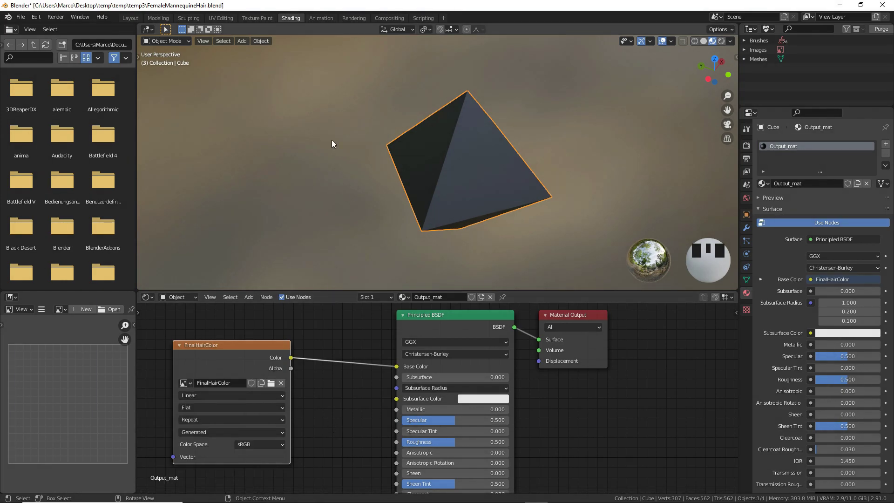
Step: Enter the Texture Paint workspace and select the hair then the Cube for baking
{"action": "left_click", "coordinate": [258, 22]}
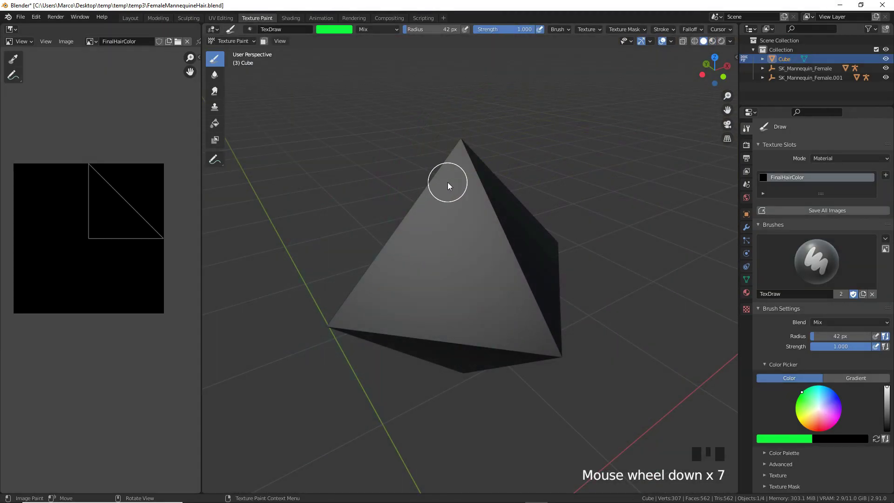
{"action": "scroll", "scroll_direction": "down", "scroll_amount": 3}
{"action": "left_click_drag", "start_coordinate": [244, 55], "coordinate": [473, 252]}
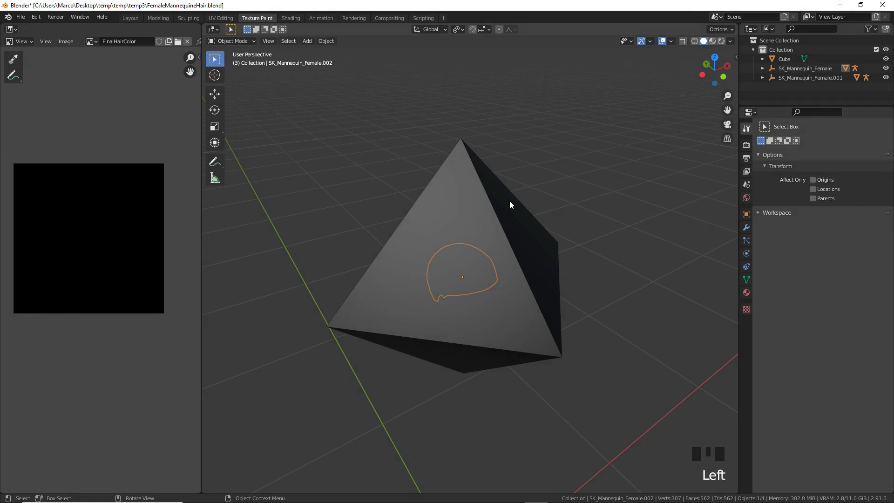
{"action": "left_click", "coordinate": [463, 188]}
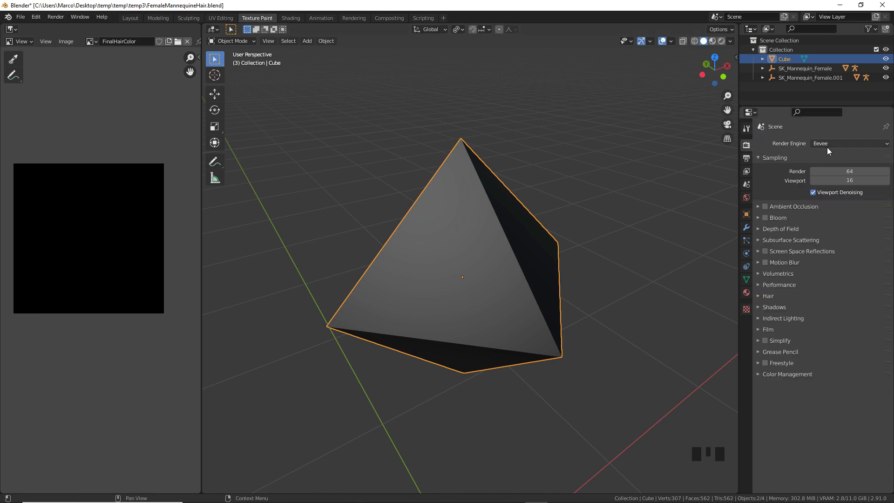
Step: Choose the Cycles render engine and bake the hair colours into the FinalHairColor image
{"action": "left_click_drag", "start_coordinate": [836, 174], "coordinate": [817, 414]}
{"action": "left_click", "coordinate": [814, 423]}
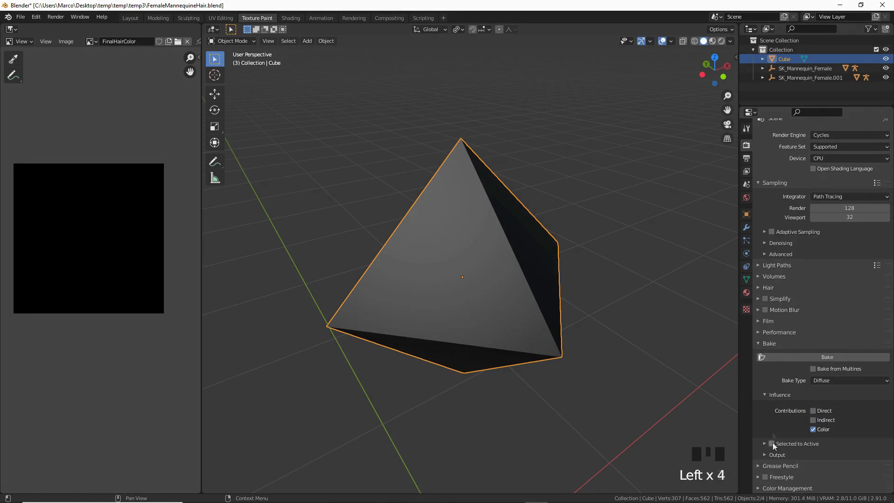
{"action": "left_click", "coordinate": [777, 446]}
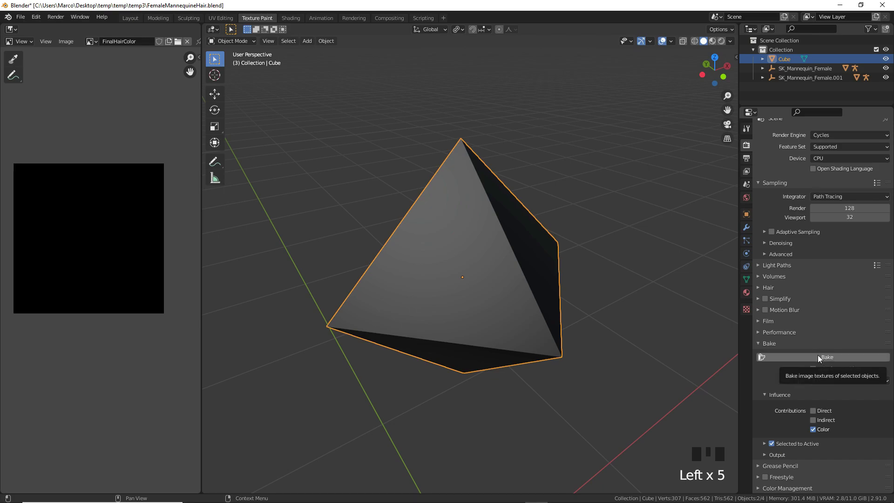
{"action": "left_click", "coordinate": [821, 307]}
Step: Orbit and zoom around the Cube to check its blue, magenta and black baked faces
{"action": "left_click_drag", "start_coordinate": [715, 276], "coordinate": [629, 283]}
{"action": "scroll", "scroll_direction": "down", "scroll_amount": 3}
{"action": "scroll", "scroll_direction": "up", "scroll_amount": 3}
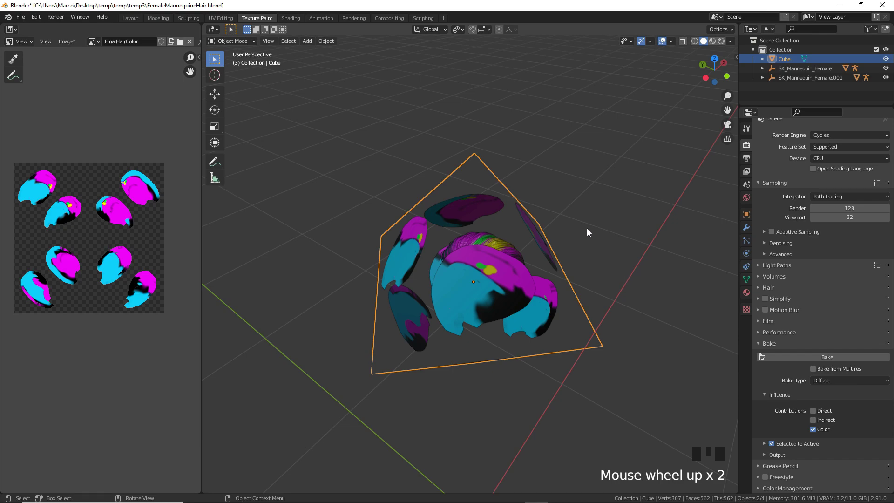
{"action": "left_click", "coordinate": [533, 222]}
{"action": "left_click", "coordinate": [529, 224]}
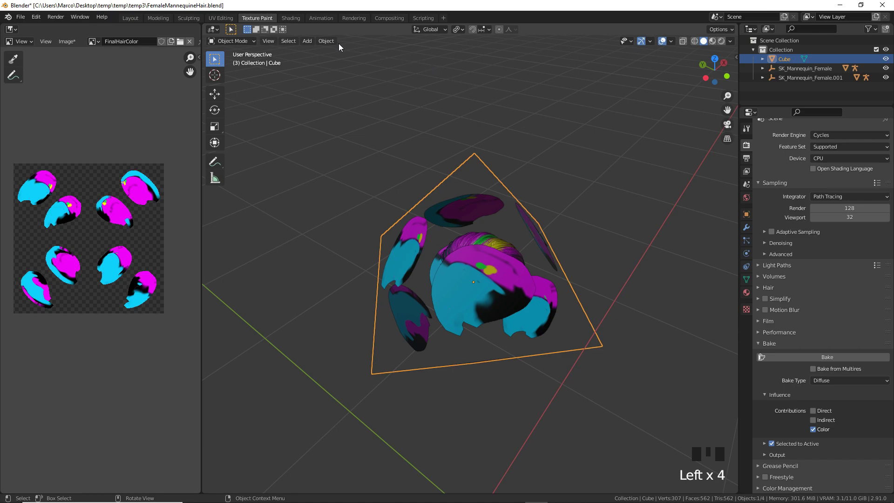
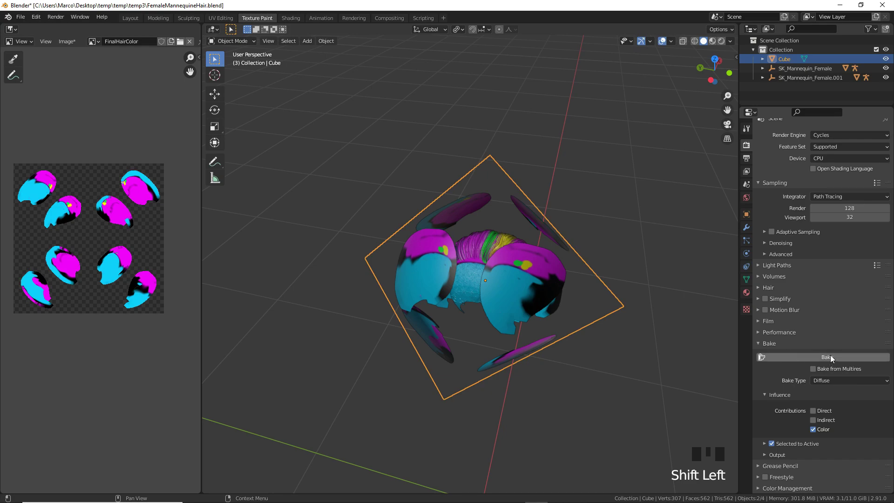
{"action": "left_click_drag", "start_coordinate": [669, 203], "coordinate": [591, 368]}
{"action": "scroll", "scroll_direction": "up", "scroll_amount": 3}
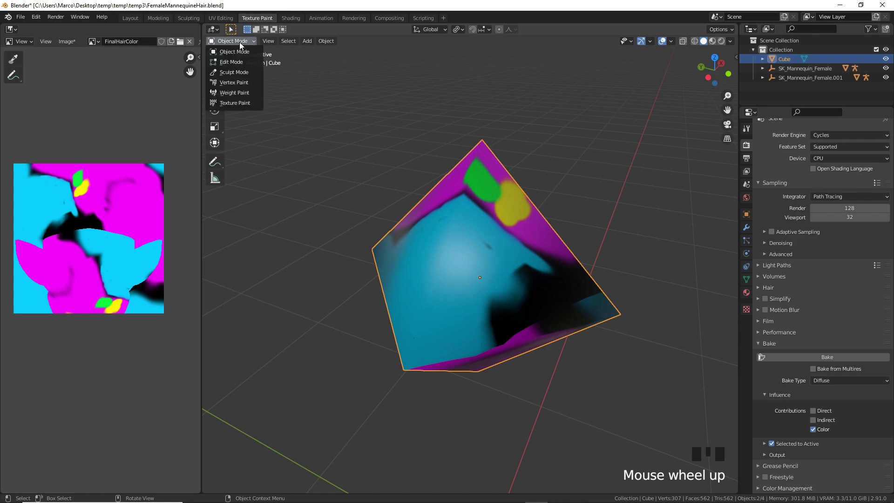
Step: Widen the Image Editor beside the 3D view, undo a trial stroke, and orbit the painted cube
{"action": "left_click_drag", "start_coordinate": [241, 103], "coordinate": [525, 141]}
{"action": "key", "text": "ctrl+shift+z"}
{"action": "key", "text": "ctrl+z"}
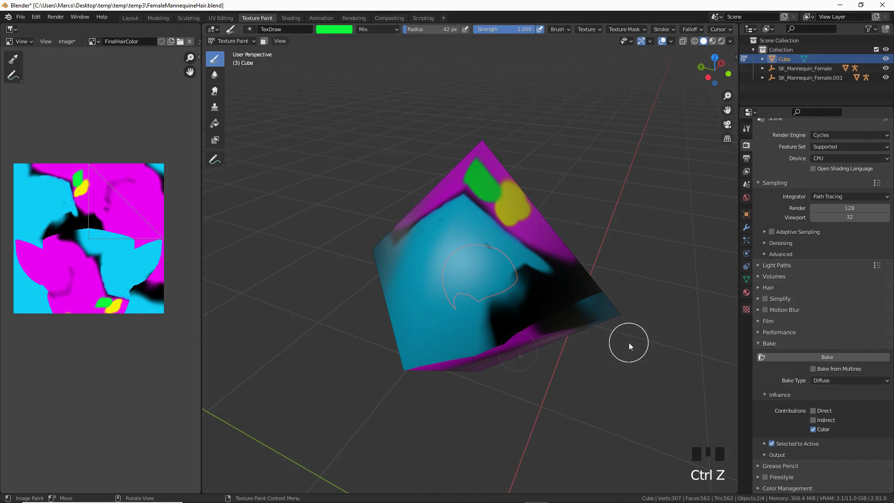
{"action": "left_click_drag", "start_coordinate": [630, 345], "coordinate": [528, 290]}
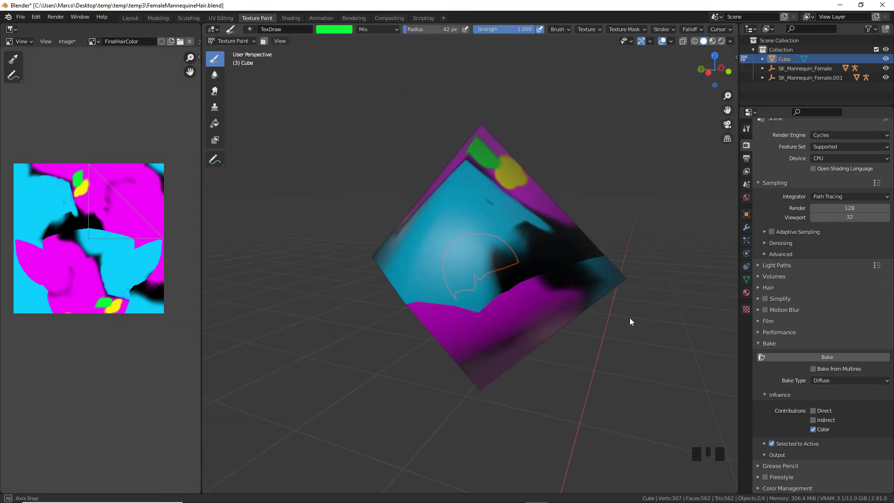
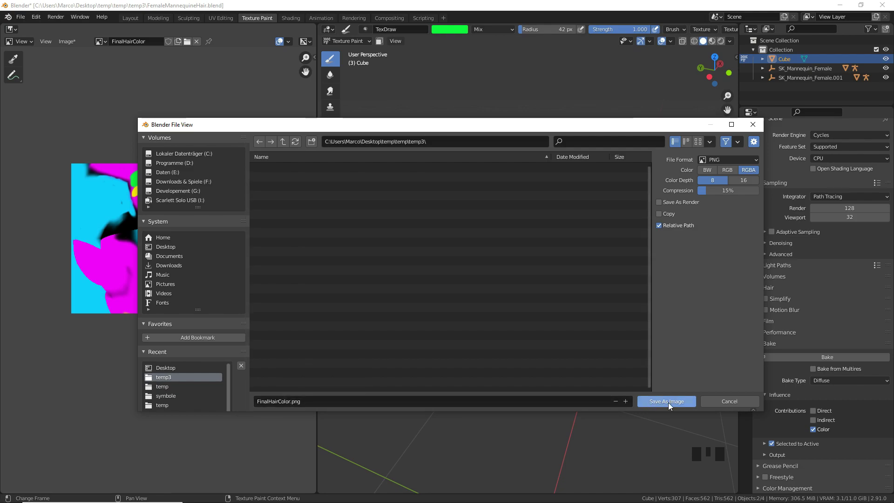
Step: Scroll the view before moving to the Modeling workspace
{"action": "scroll", "scroll_direction": "up", "scroll_amount": 3}
{"action": "scroll", "scroll_direction": "up", "scroll_amount": 3}
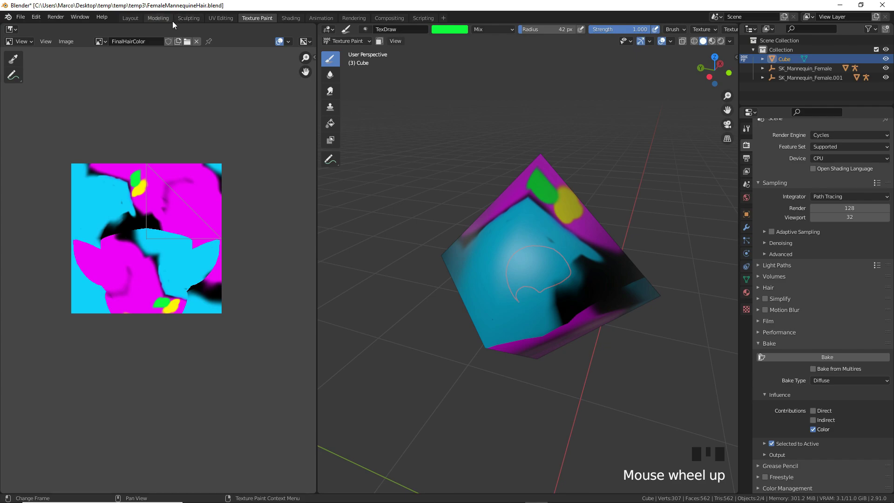
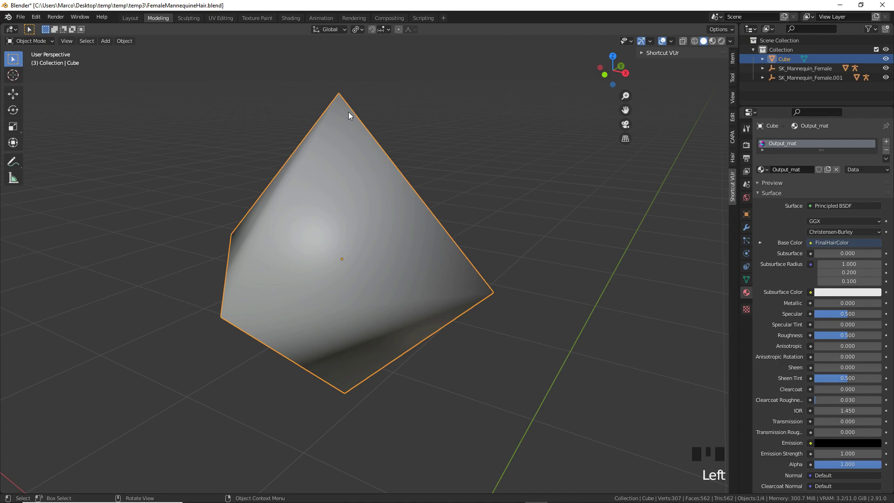
Step: Hide the Cube, orbit toward the mannequin and select the separated hair cap mesh
{"action": "key", "text": "h"}
{"action": "left_click_drag", "start_coordinate": [380, 201], "coordinate": [448, 216]}
{"action": "scroll", "scroll_direction": "up", "scroll_amount": 3}
{"action": "left_click", "coordinate": [420, 234]}
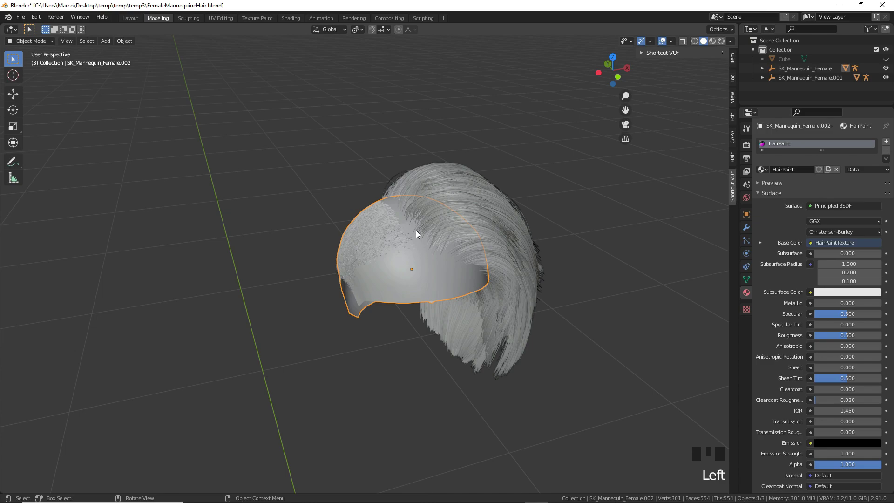
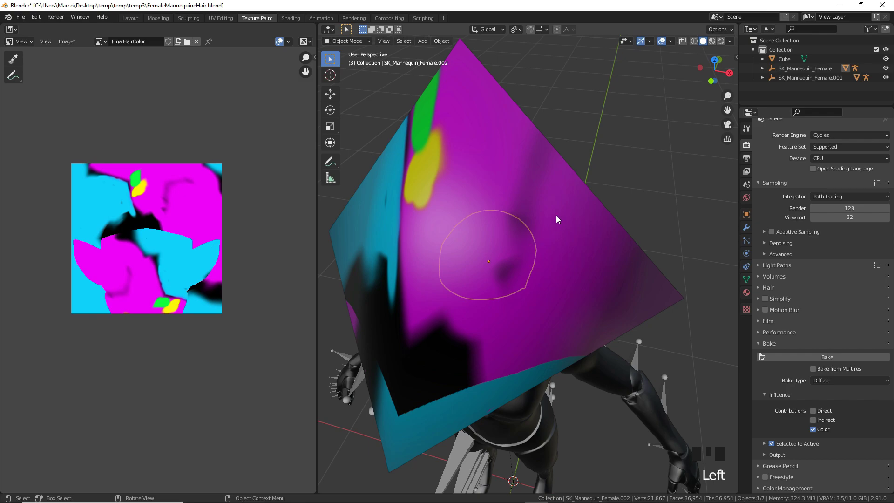
Step: Show the hair cap's ParticleSettings hair system and lower one of its numeric values
{"action": "left_click", "coordinate": [560, 218]}
{"action": "key", "text": "h"}
{"action": "left_click", "coordinate": [492, 251]}
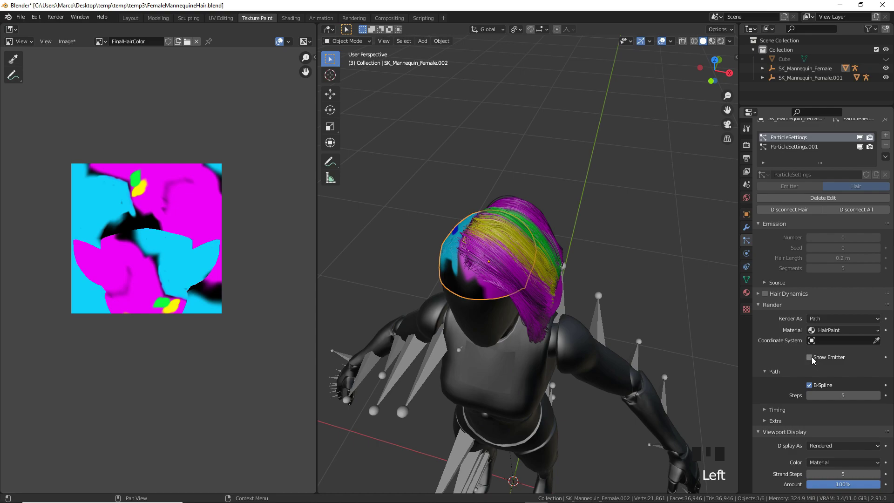
{"action": "left_click", "coordinate": [816, 360]}
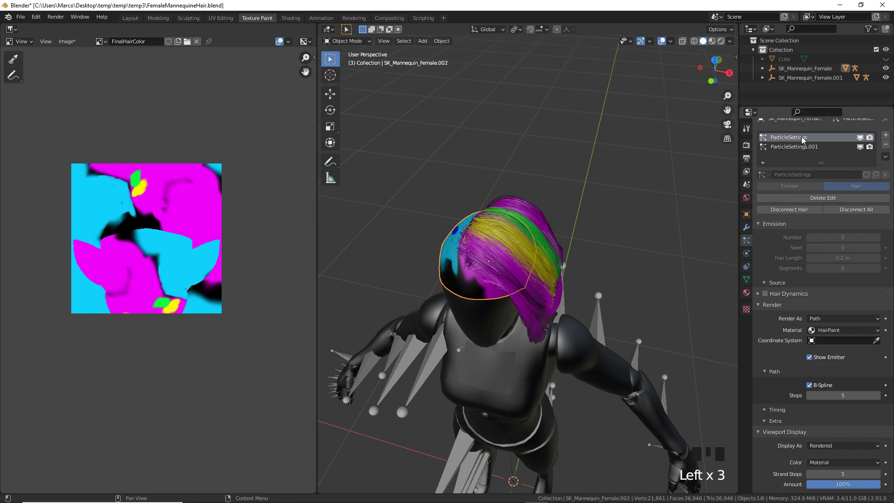
Step: Lower another hair value, unhide the Cube with Alt+H and select it for baking
{"action": "left_click", "coordinate": [812, 149]}
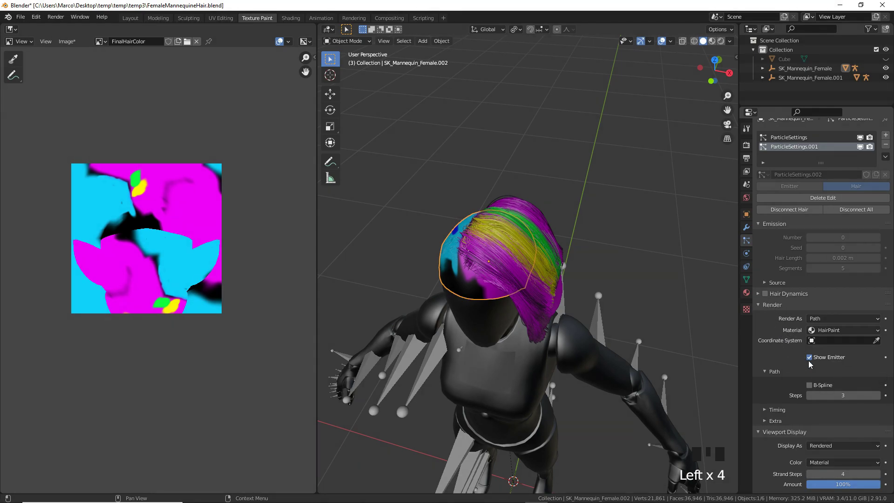
{"action": "left_click_drag", "start_coordinate": [593, 183], "coordinate": [568, 236]}
{"action": "key", "text": "alt+h"}
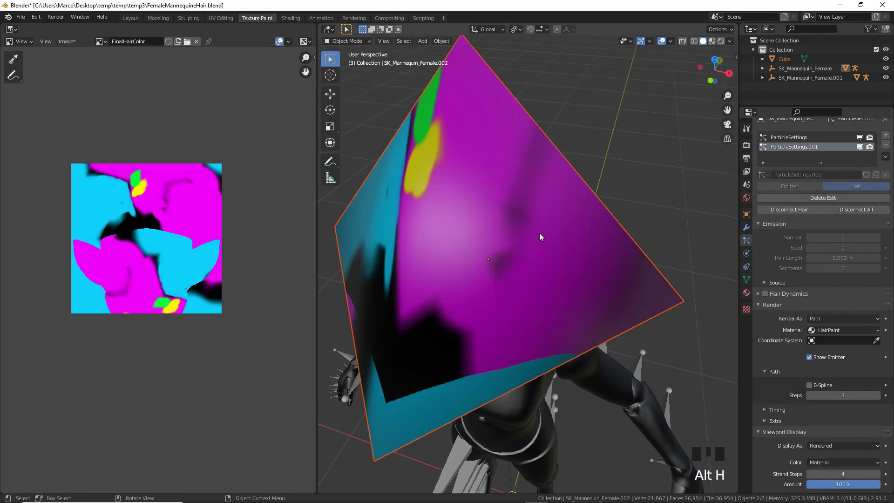
{"action": "left_click", "coordinate": [504, 235]}
{"action": "left_click", "coordinate": [485, 247]}
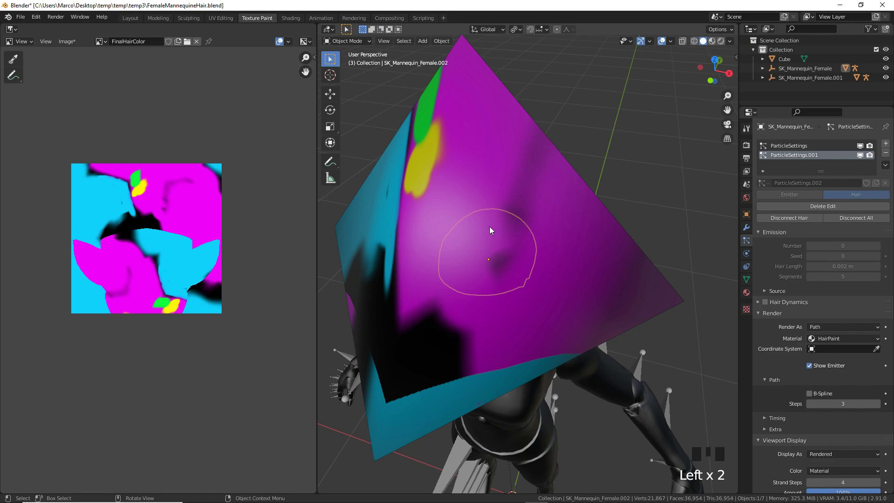
{"action": "left_click", "coordinate": [529, 147]}
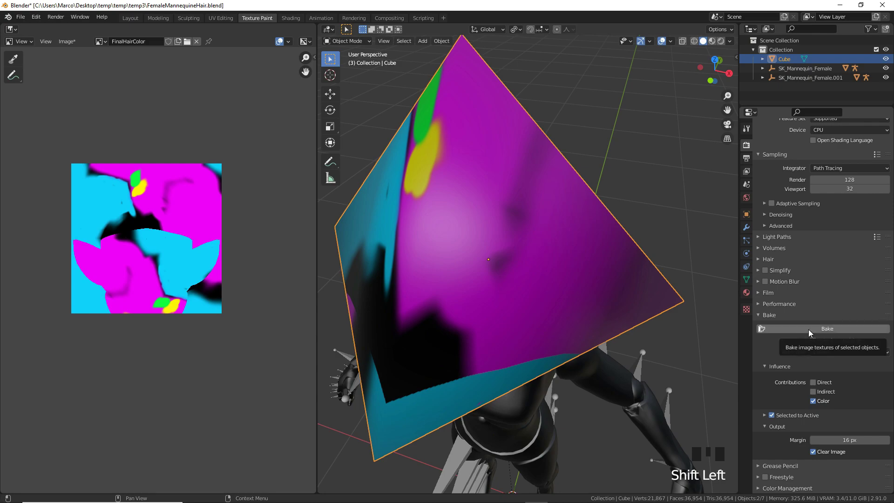
Step: Orbit the Cube in Texture Paint mode and undo a trial blue stroke on FinalHairColor
{"action": "left_click", "coordinate": [592, 222]}
{"action": "left_click_drag", "start_coordinate": [667, 279], "coordinate": [585, 275]}
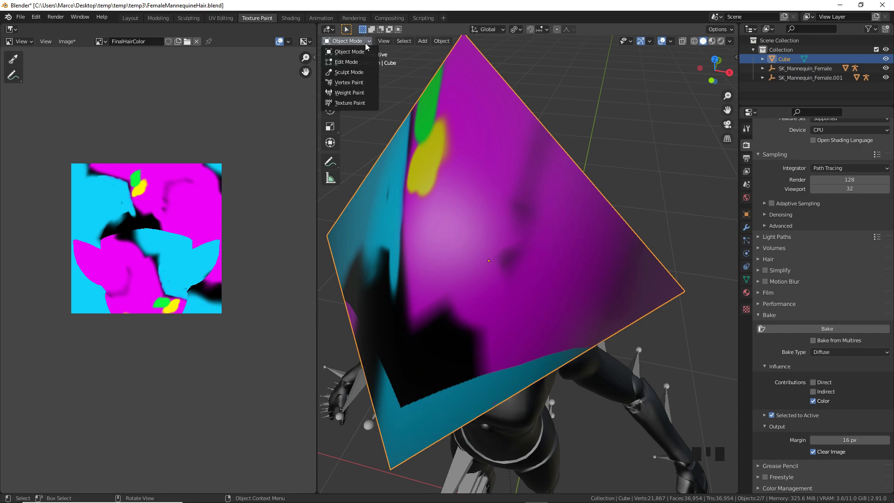
{"action": "left_click_drag", "start_coordinate": [358, 104], "coordinate": [442, 248]}
{"action": "key", "text": "ctrl+z"}
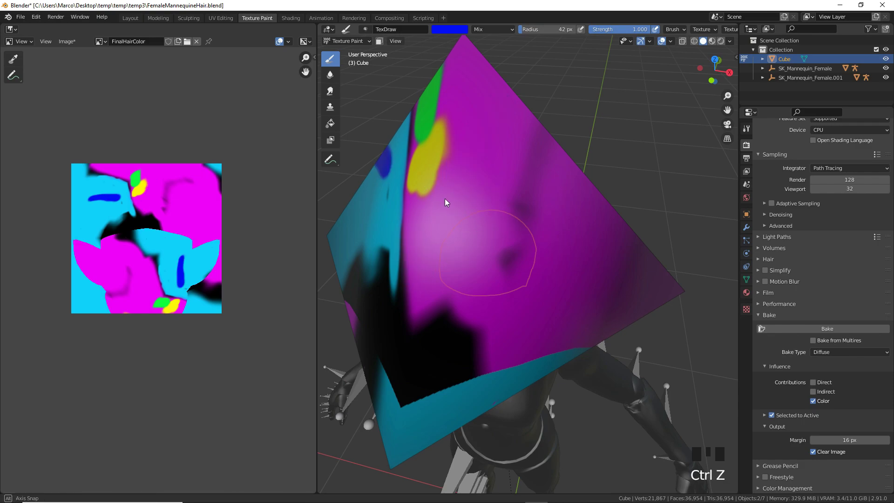
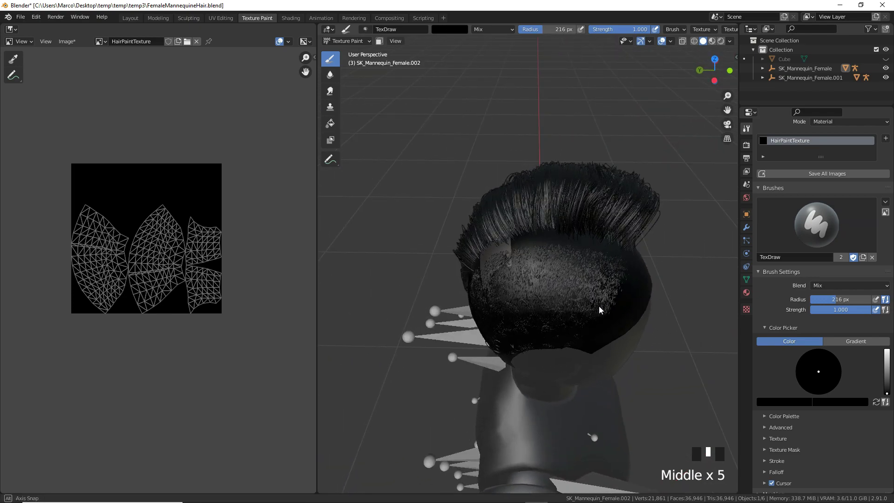
Step: Swap the brush to white and paint a white patch across the mannequin's scalp
{"action": "scroll", "scroll_direction": "up", "scroll_amount": 3}
{"action": "left_click_drag", "start_coordinate": [613, 270], "coordinate": [887, 393]}
{"action": "left_click_drag", "start_coordinate": [887, 393], "coordinate": [600, 268]}
{"action": "key", "text": "f"}
{"action": "left_click_drag", "start_coordinate": [573, 280], "coordinate": [635, 279]}
{"action": "left_click_drag", "start_coordinate": [635, 279], "coordinate": [596, 321]}
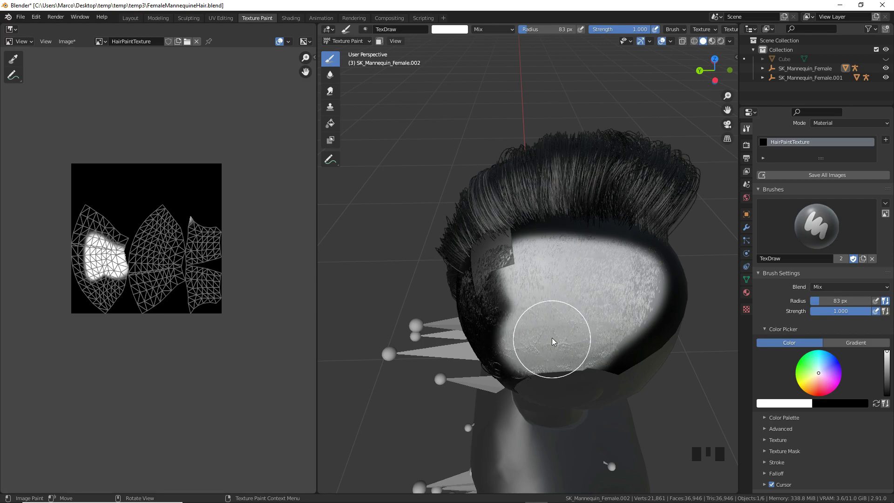
{"action": "left_click_drag", "start_coordinate": [575, 328], "coordinate": [633, 228]}
{"action": "left_click_drag", "start_coordinate": [633, 228], "coordinate": [641, 308]}
{"action": "left_click_drag", "start_coordinate": [640, 308], "coordinate": [646, 279]}
{"action": "left_click_drag", "start_coordinate": [646, 279], "coordinate": [630, 296]}
Step: Inspect the painted head, unhide everything and select the colourful Cube in object mode
{"action": "scroll", "scroll_direction": "up", "scroll_amount": 3}
{"action": "scroll", "scroll_direction": "down", "scroll_amount": 3}
{"action": "left_click_drag", "start_coordinate": [577, 309], "coordinate": [548, 213]}
{"action": "scroll", "scroll_direction": "up", "scroll_amount": 3}
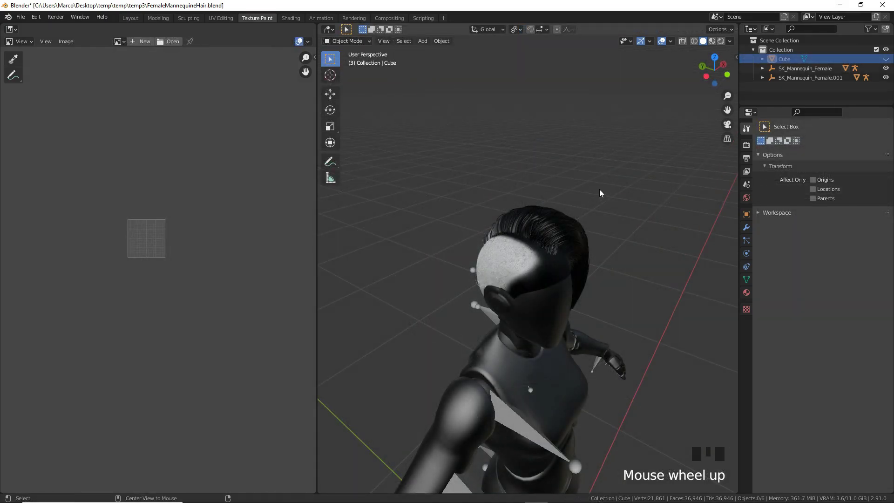
{"action": "key", "text": "alt+h"}
{"action": "scroll", "scroll_direction": "up", "scroll_amount": 3}
{"action": "left_click", "coordinate": [584, 156]}
{"action": "scroll", "scroll_direction": "down", "scroll_amount": 3}
{"action": "scroll", "scroll_direction": "up", "scroll_amount": 3}
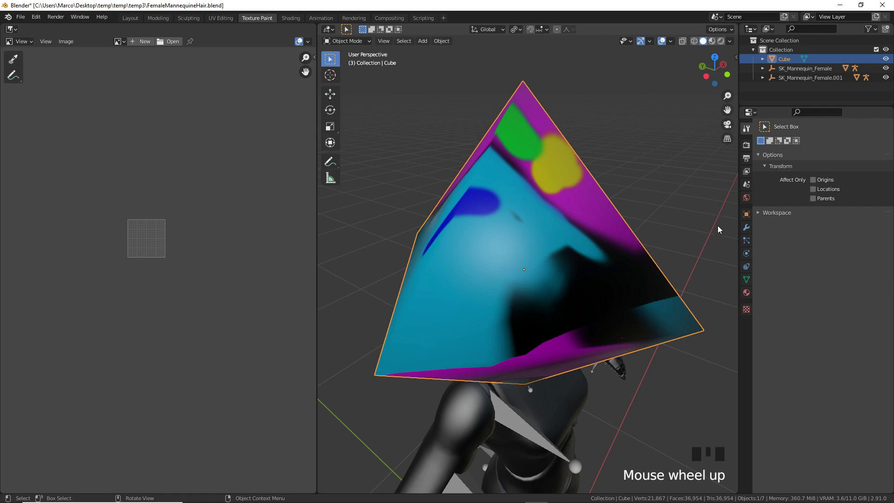
Step: Create a new black 1024 px image named HairMask in the Cube's Image Texture node
{"action": "left_click", "coordinate": [290, 22]}
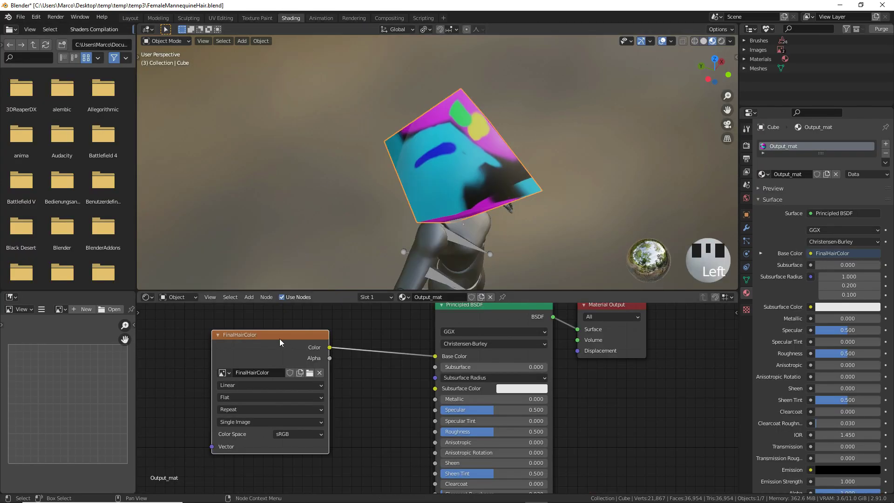
{"action": "scroll", "scroll_direction": "up", "scroll_amount": 3}
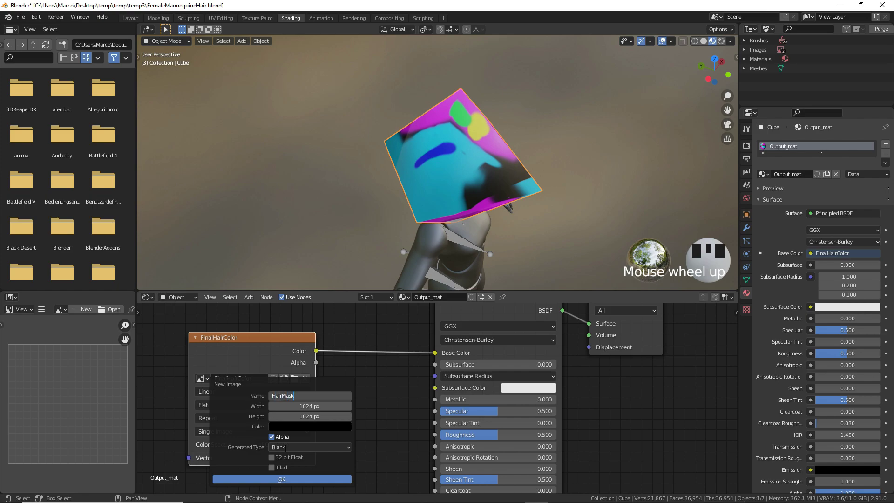
{"action": "left_click", "coordinate": [289, 483]}
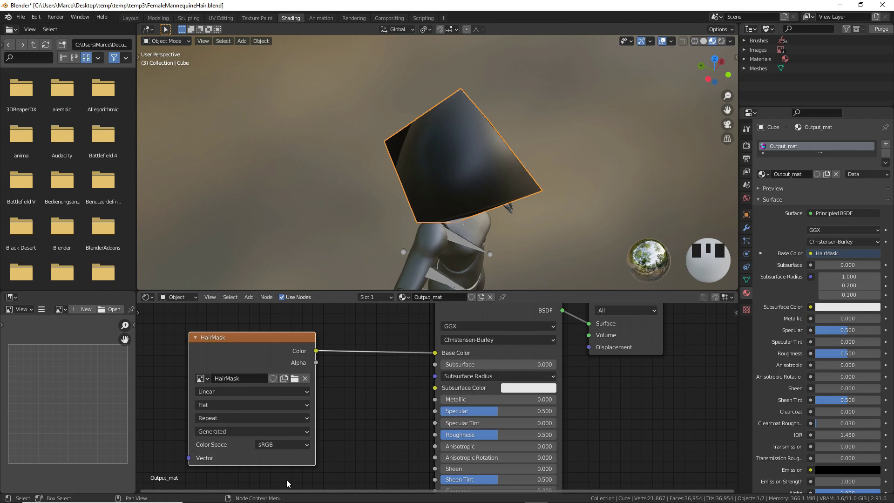
Step: Switch to Object Mode and select the mannequin's head in the viewport
{"action": "left_click_drag", "start_coordinate": [254, 21], "coordinate": [358, 48]}
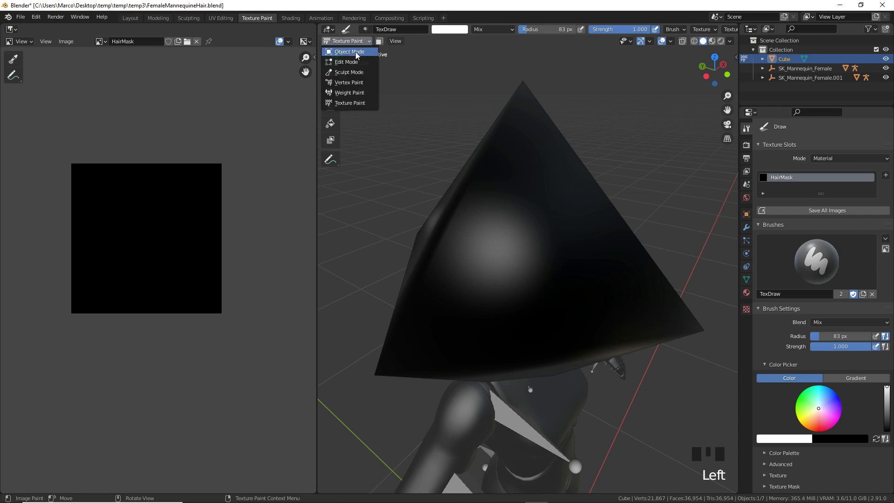
{"action": "left_click_drag", "start_coordinate": [359, 56], "coordinate": [481, 135]}
{"action": "left_click_drag", "start_coordinate": [482, 135], "coordinate": [518, 253]}
{"action": "left_click", "coordinate": [518, 253]}
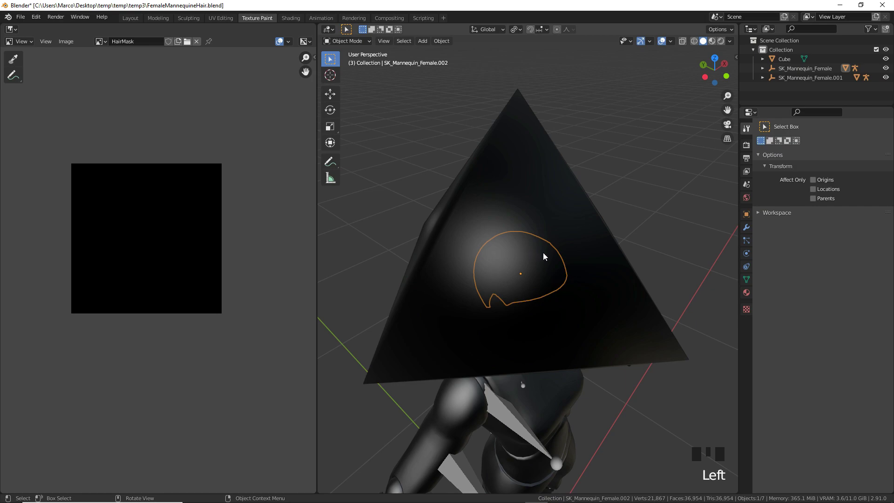